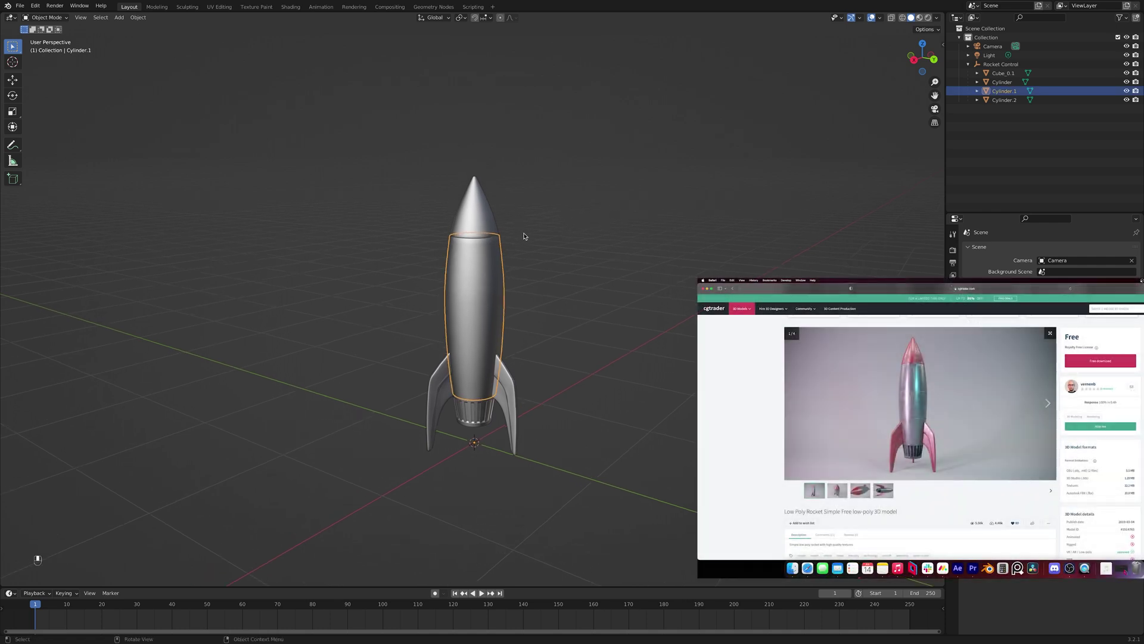
Drag the joined rocket object under Rocket Control in the outliner.
{"action": "left_click_drag", "start_coordinate": [1129, 77], "coordinate": [1127, 101]}
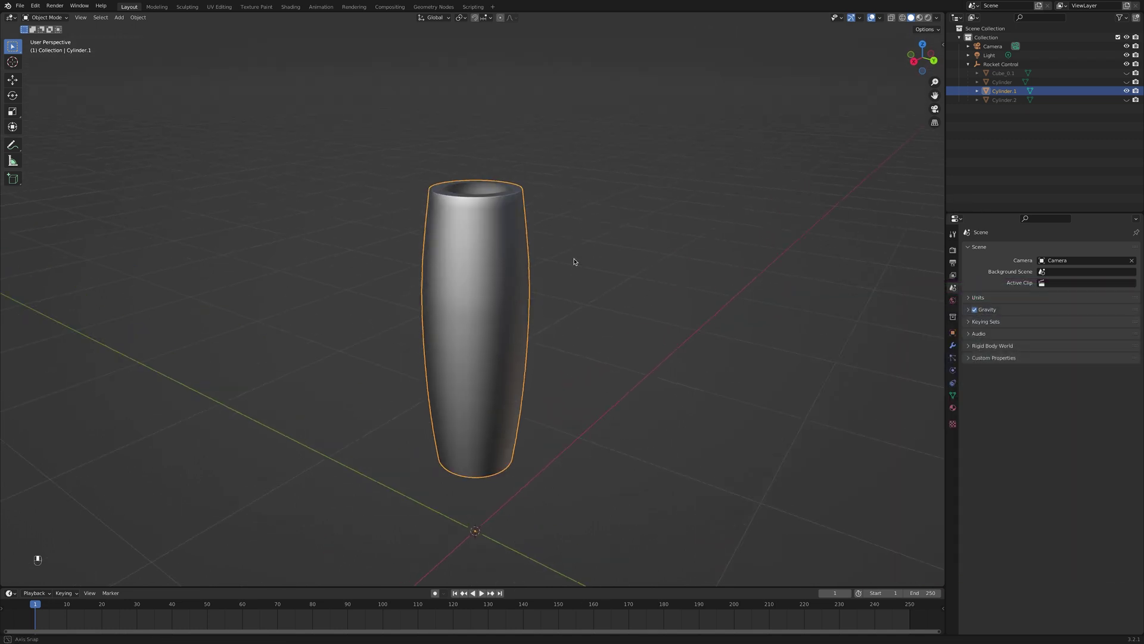
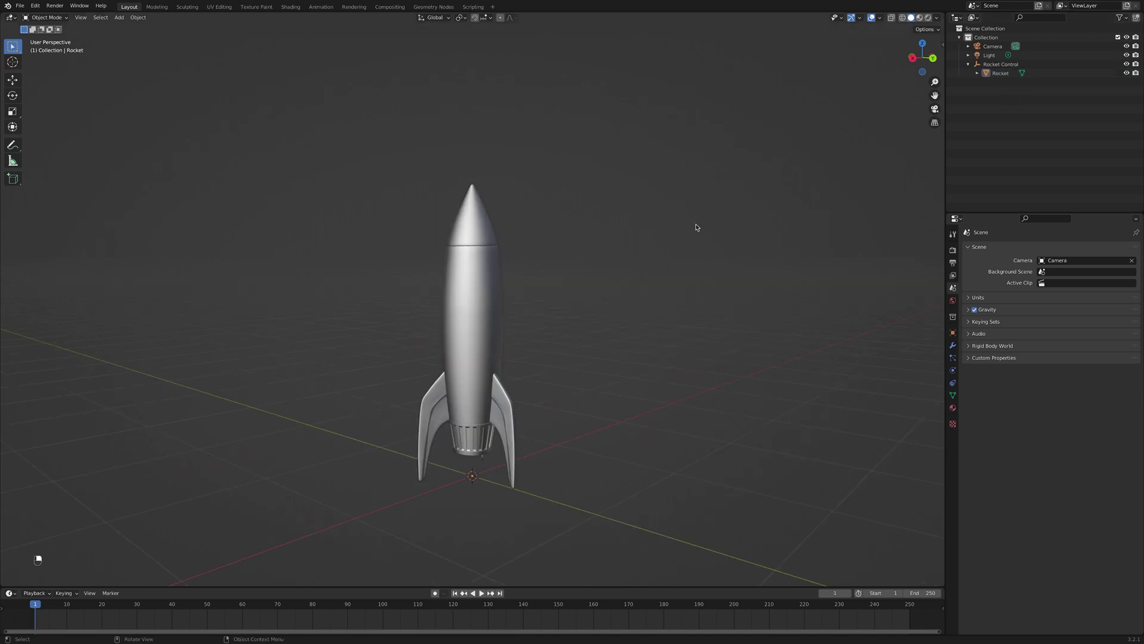
Add a cube and position it around the rocket in right orthographic view.
{"action": "key", "text": "shift+a"}
{"action": "left_click_drag", "start_coordinate": [667, 298], "coordinate": [917, 59]}
{"action": "left_click_drag", "start_coordinate": [909, 69], "coordinate": [940, 30]}
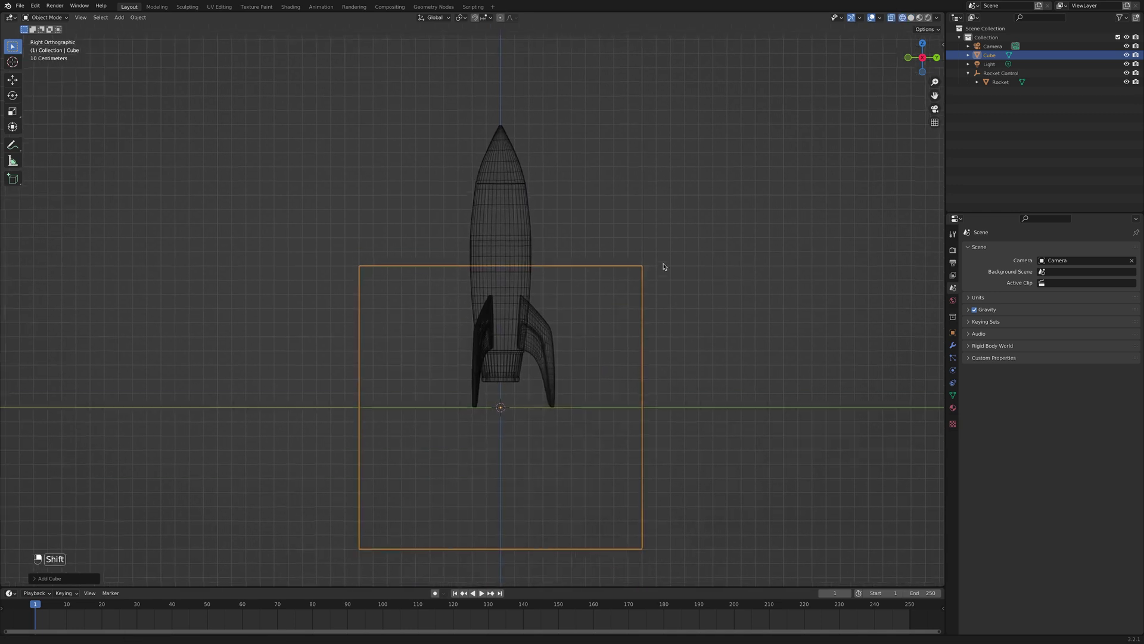
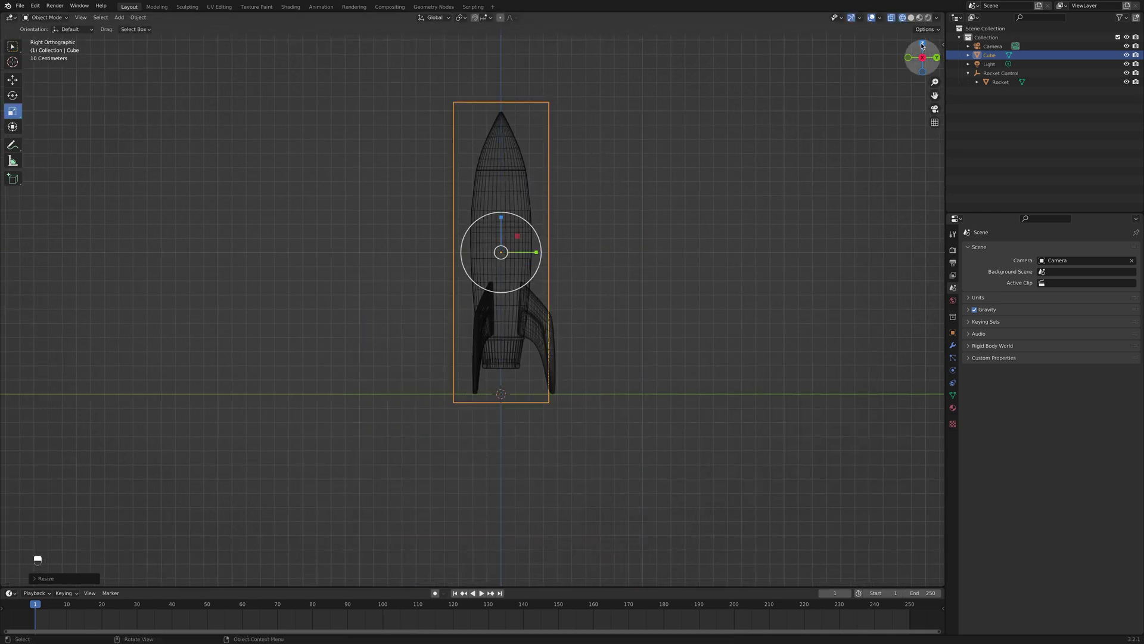
{"action": "left_click_drag", "start_coordinate": [530, 276], "coordinate": [509, 267]}
{"action": "key", "text": "g"}
Scale the cube to tightly enclose the rocket and make it a FLIP Fluid Domain.
{"action": "right_click", "coordinate": [573, 282]}
{"action": "left_click_drag", "start_coordinate": [668, 205], "coordinate": [617, 196]}
{"action": "left_click_drag", "start_coordinate": [547, 153], "coordinate": [1108, 292]}
{"action": "left_click_drag", "start_coordinate": [1107, 292], "coordinate": [614, 275]}
Add an Icosphere and shrink it to a small sphere at the rocket's nozzle.
{"action": "key", "text": "shift+a"}
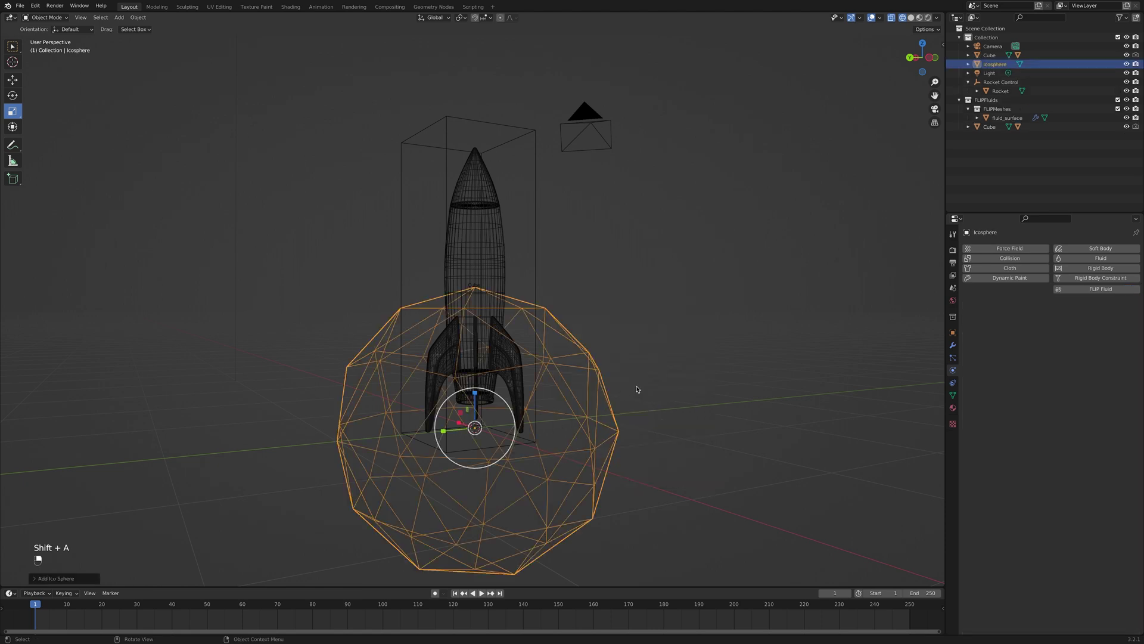
{"action": "key", "text": "s"}
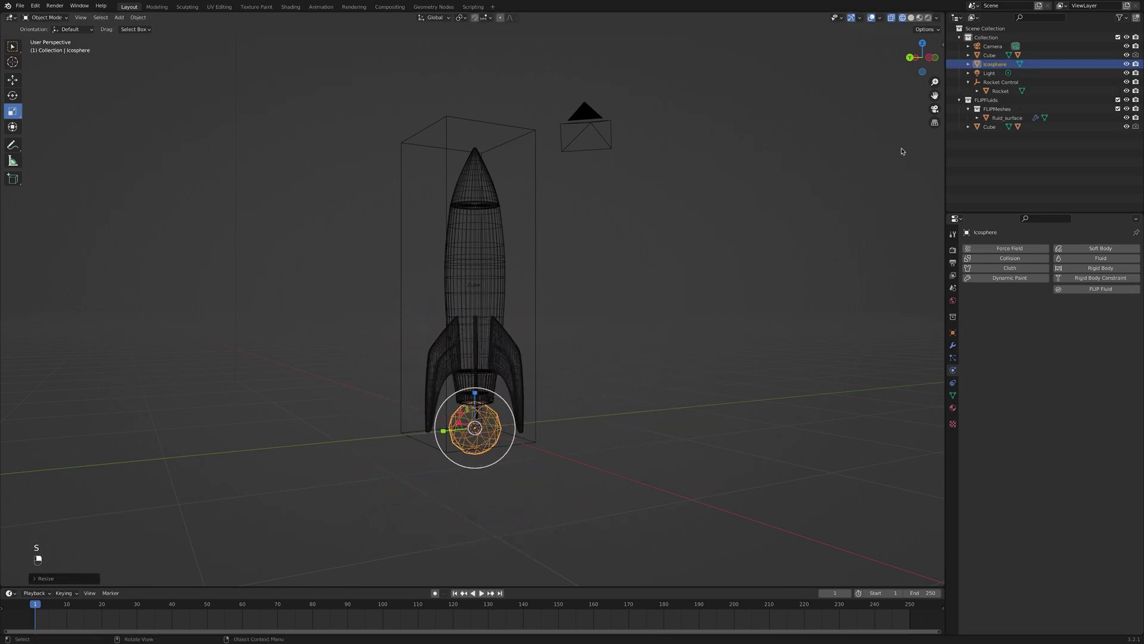
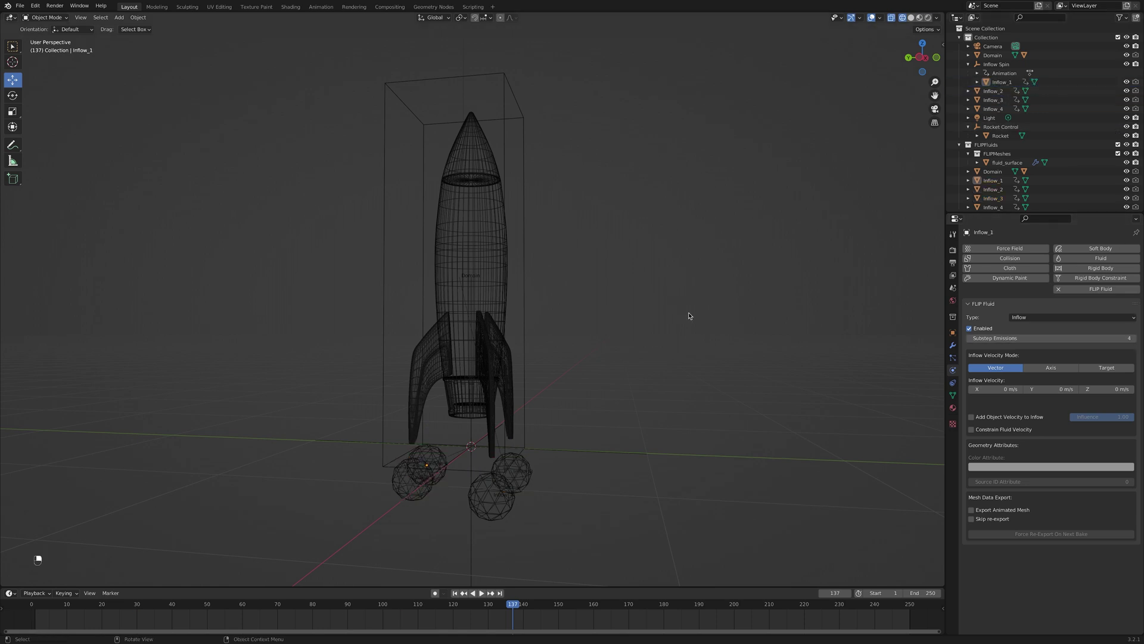
Save the file and drop a texture onto Inflow_1's Displace modifier for a lumpy surface.
{"action": "key", "text": "super+s"}
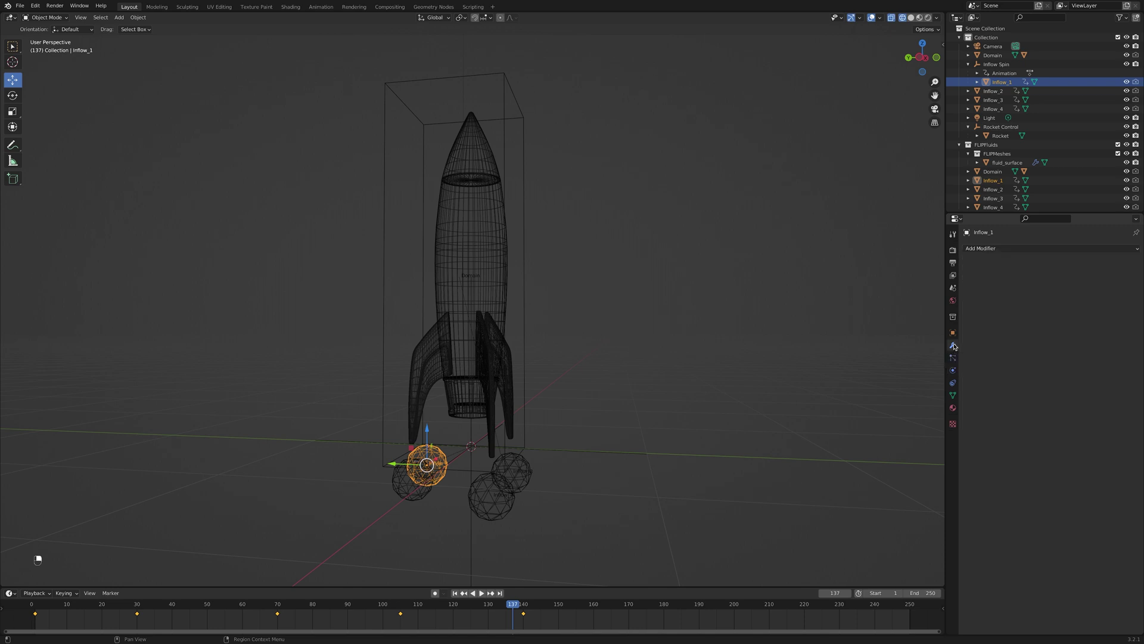
{"action": "left_click_drag", "start_coordinate": [1056, 251], "coordinate": [959, 346]}
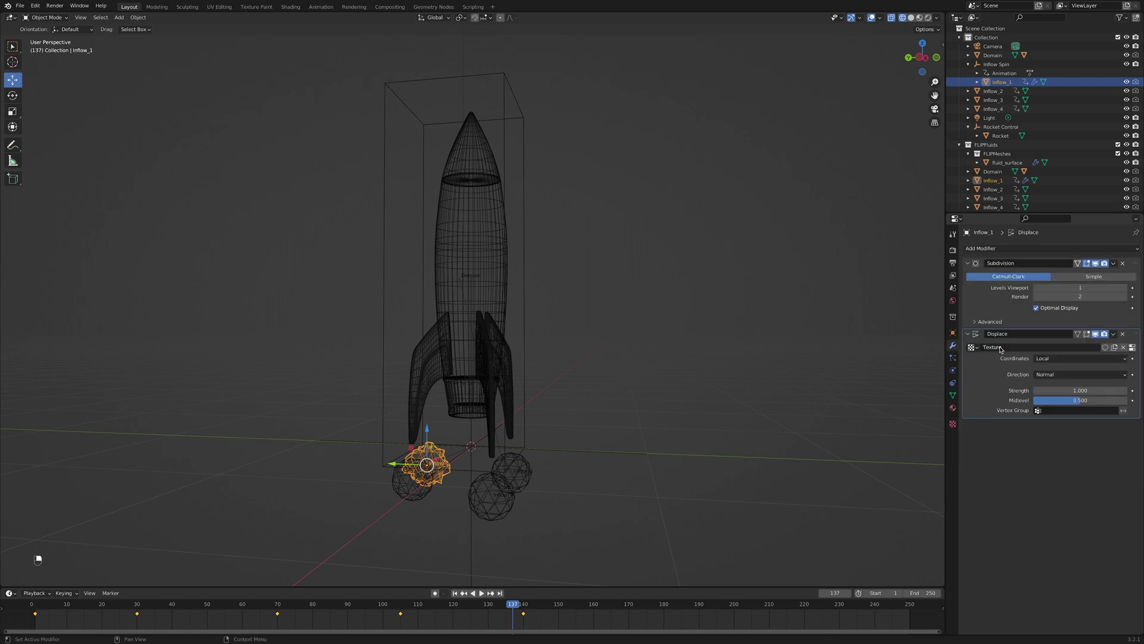
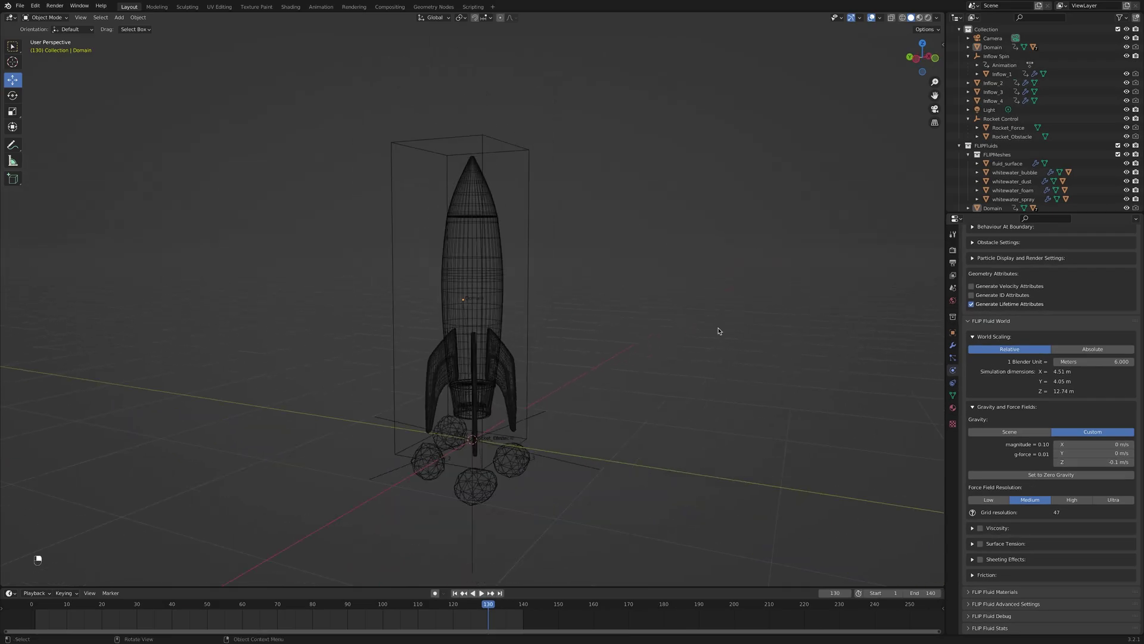
Save the project as Rocket Fluid Reveal_01.
{"action": "key", "text": "super+s"}
Show the FLIP Fluids sidebar with the bake tools.
{"action": "key", "text": "n"}
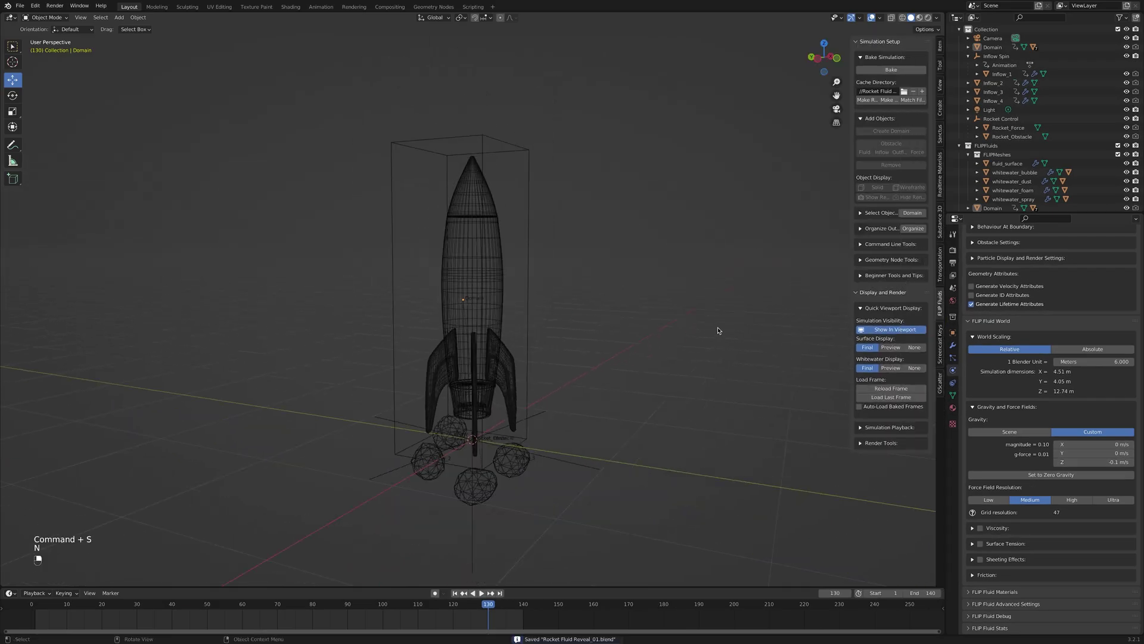
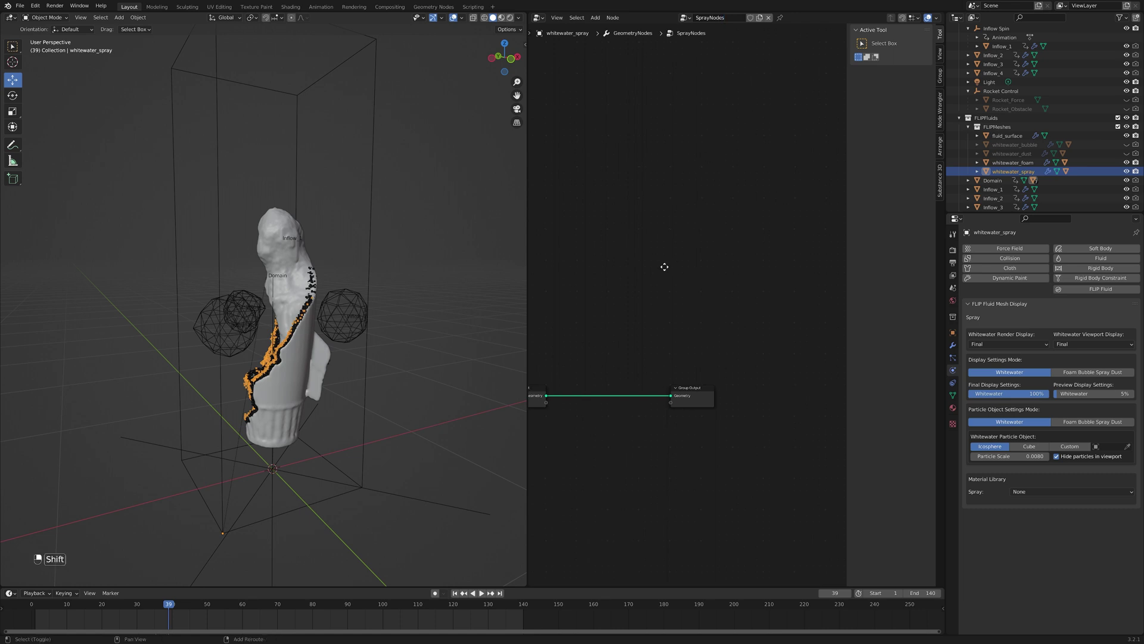
Add a Mesh to Points node to the SprayNodes tree.
{"action": "key", "text": "shift+a"}
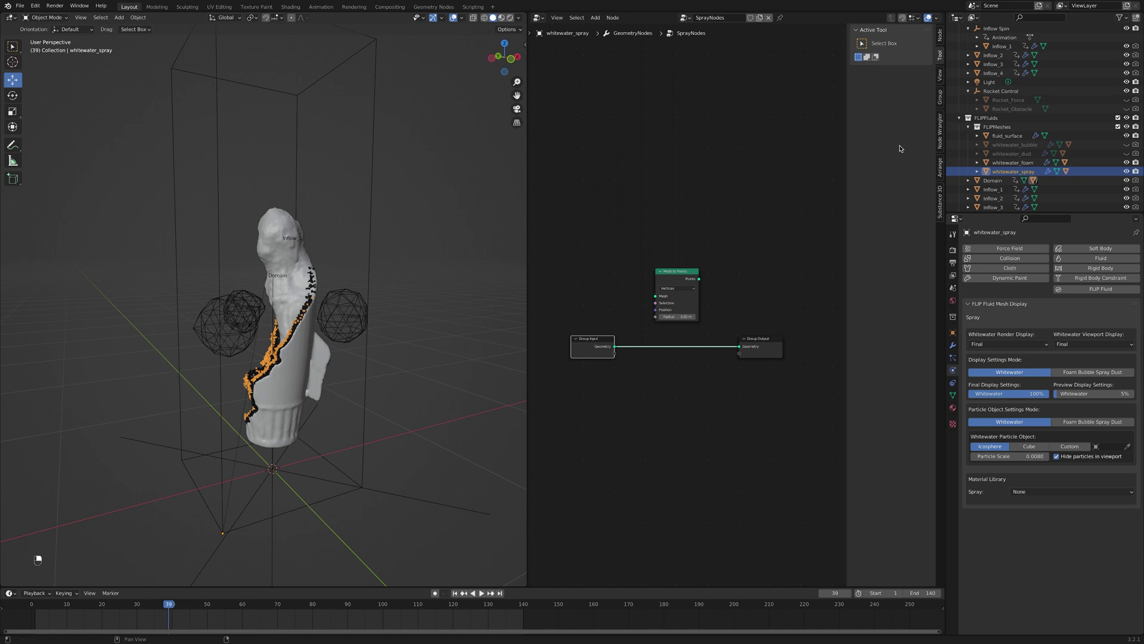
Feed the spray geometry into Mesh to Points and wire Lifetime into a new Map Range node.
{"action": "middle_click", "coordinate": [929, 47]}
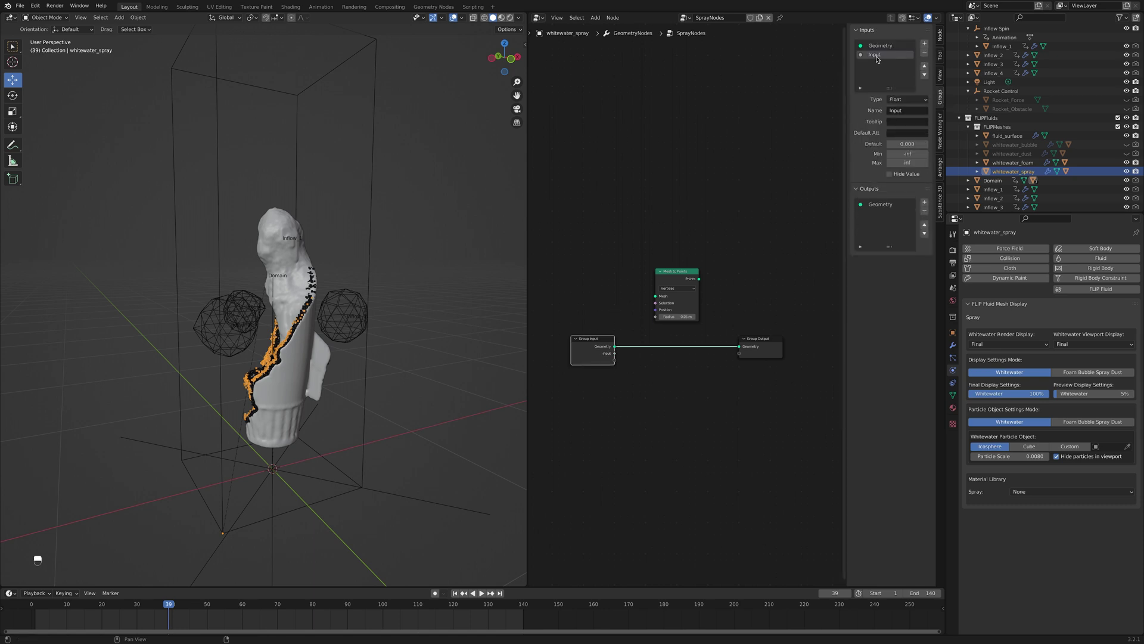
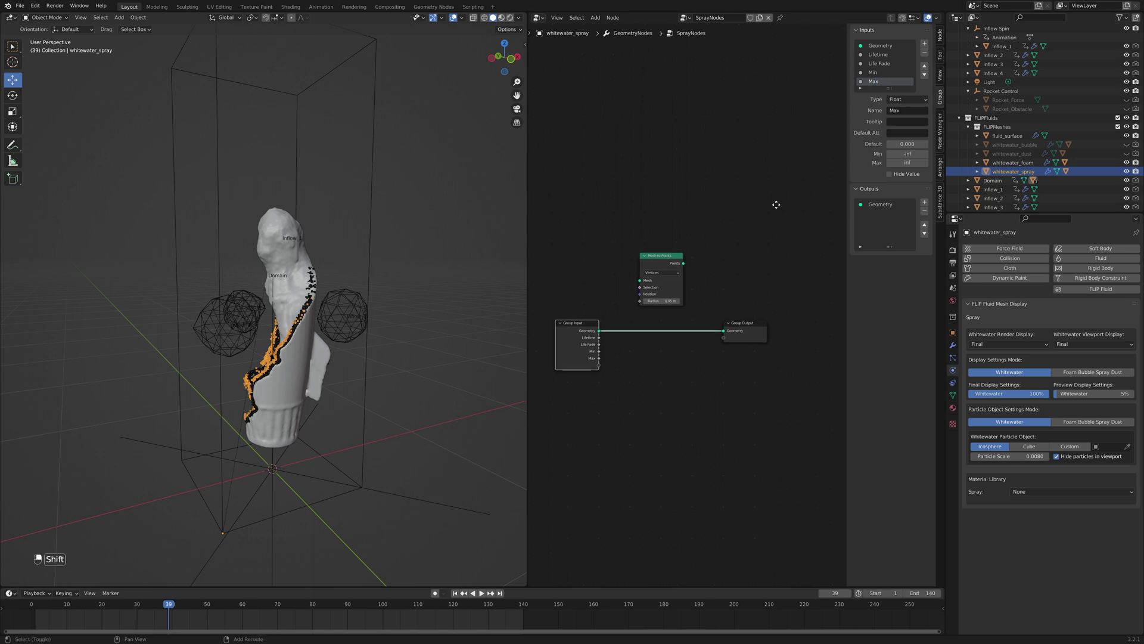
{"action": "left_click_drag", "start_coordinate": [870, 275], "coordinate": [960, 346]}
{"action": "middle_click", "coordinate": [960, 346]}
{"action": "left_click_drag", "start_coordinate": [959, 346], "coordinate": [1043, 349]}
{"action": "left_click_drag", "start_coordinate": [1043, 349], "coordinate": [653, 343]}
{"action": "key", "text": "KP_0"}
{"action": "right_click", "coordinate": [654, 342]}
Link the Life Fade, Min and Max group inputs into the Map Range node.
{"action": "left_click_drag", "start_coordinate": [621, 300], "coordinate": [654, 378]}
{"action": "key", "text": "shift+a"}
{"action": "left_click_drag", "start_coordinate": [653, 379], "coordinate": [597, 334]}
{"action": "right_click", "coordinate": [597, 333]}
{"action": "left_click_drag", "start_coordinate": [606, 334], "coordinate": [714, 267]}
{"action": "key", "text": "shift+a"}
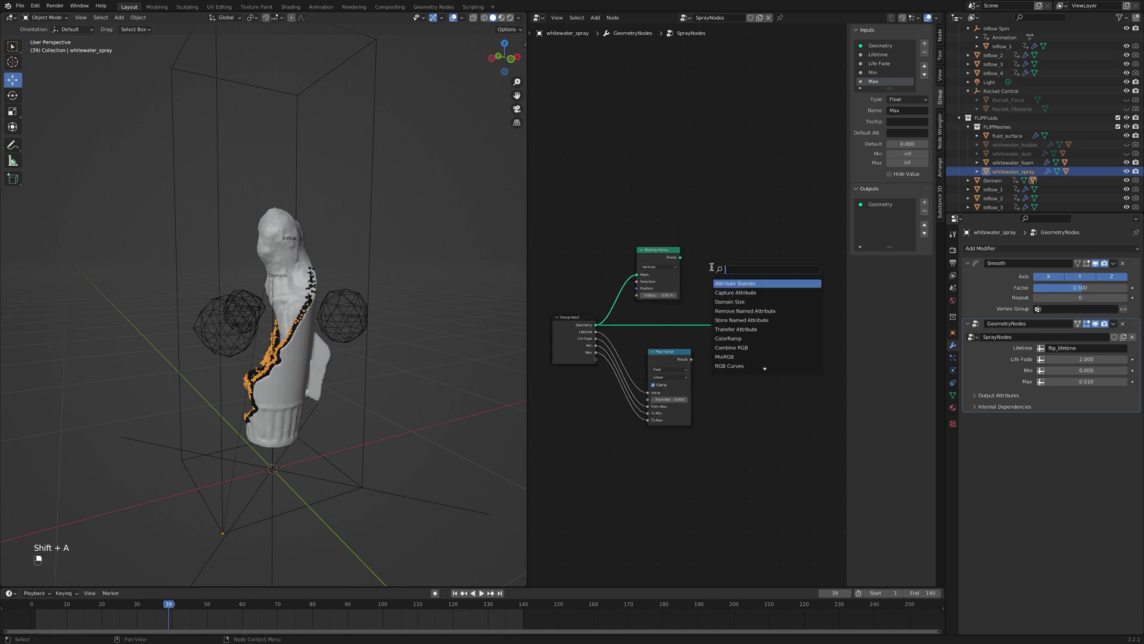
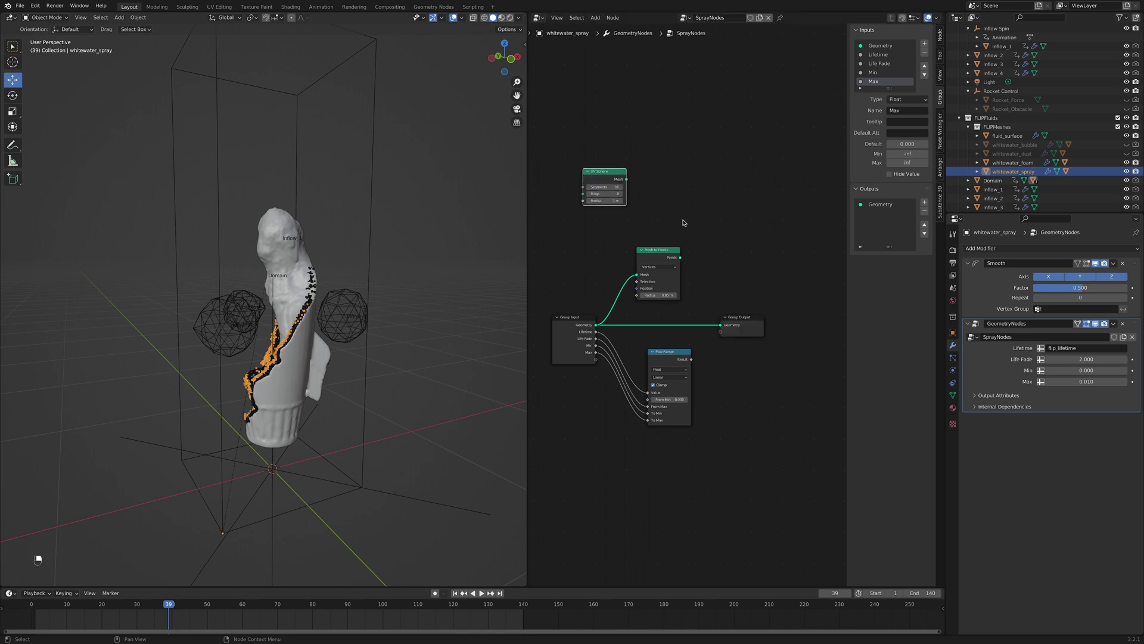
Add Instance on Points and feed it the UV Sphere mesh and the Mesh to Points output.
{"action": "key", "text": "shift+a"}
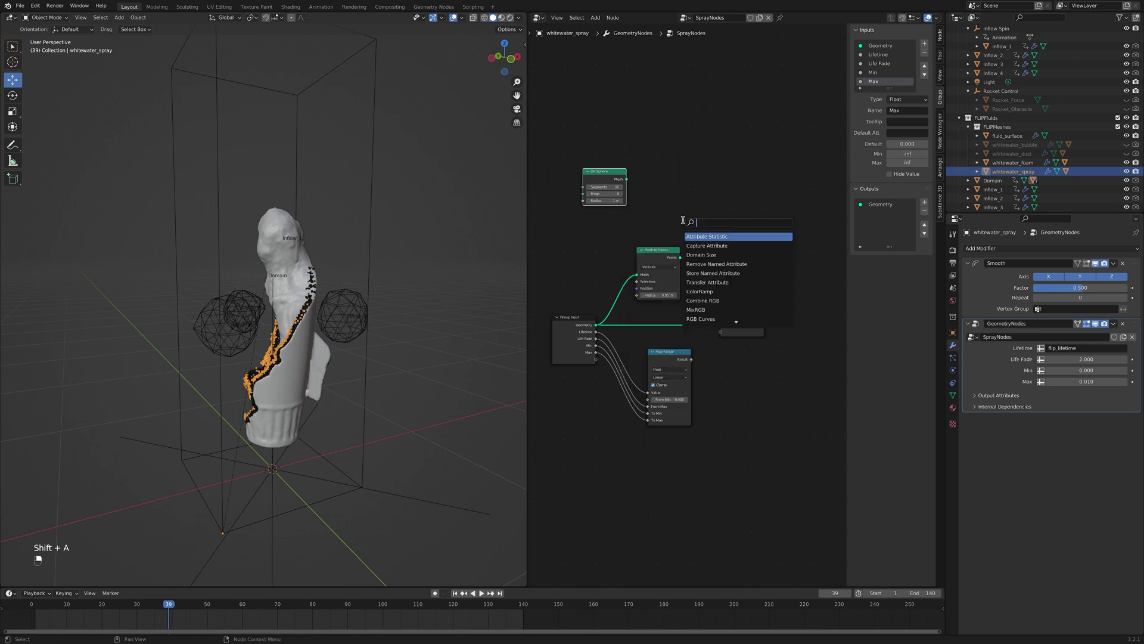
{"action": "key", "text": "BackSpace"}
{"action": "key", "text": "BackSpace"}
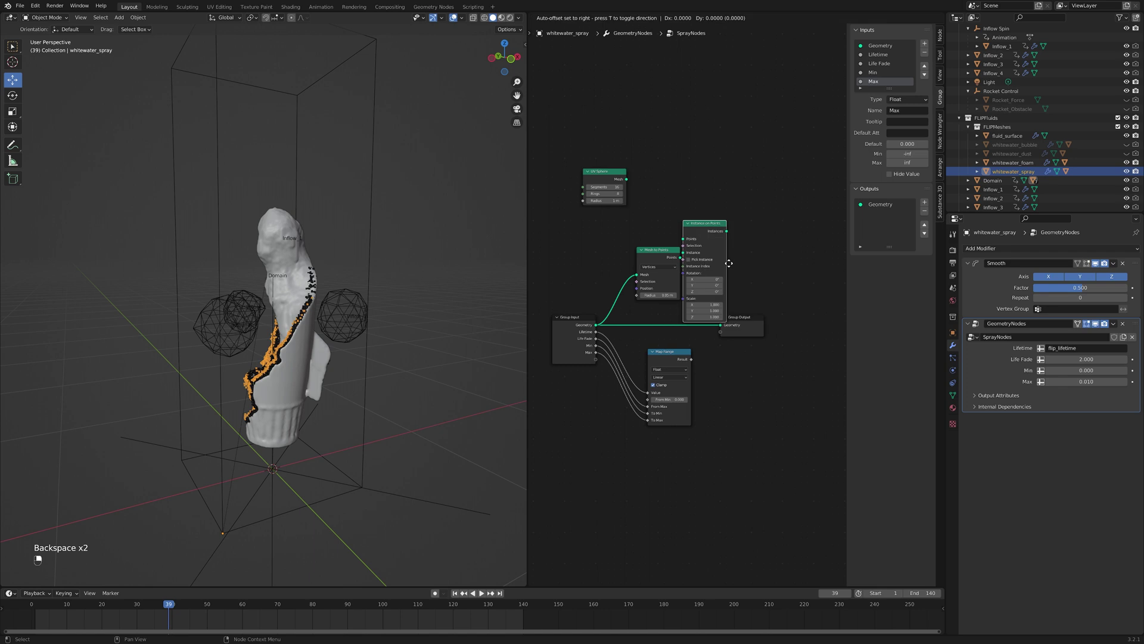
{"action": "left_click_drag", "start_coordinate": [642, 181], "coordinate": [724, 297]}
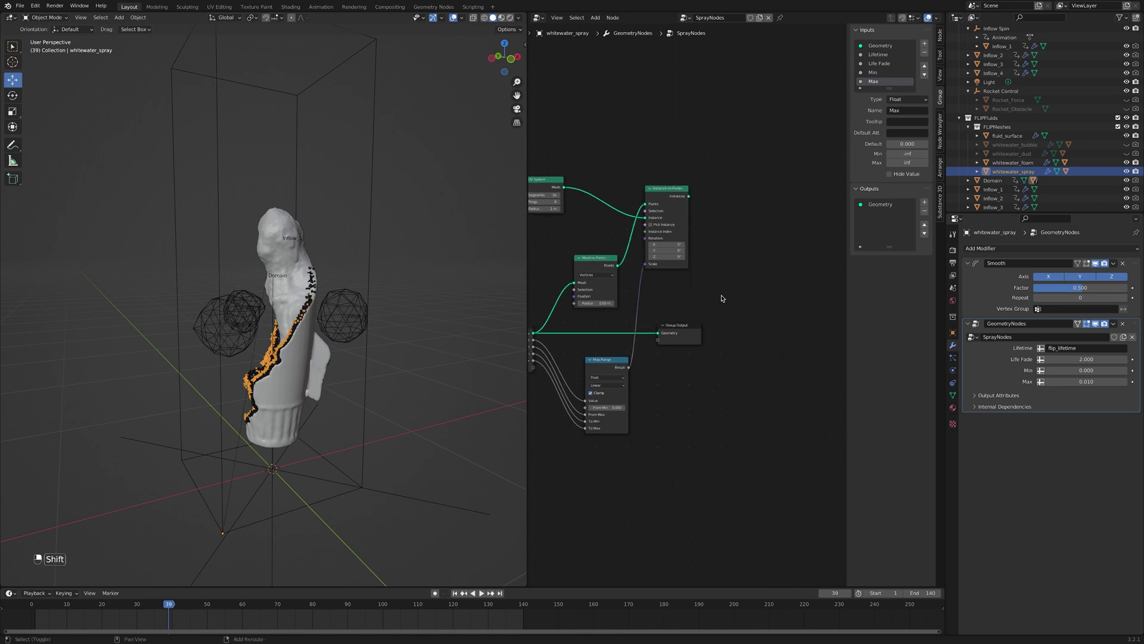
{"action": "key", "text": "shift+a"}
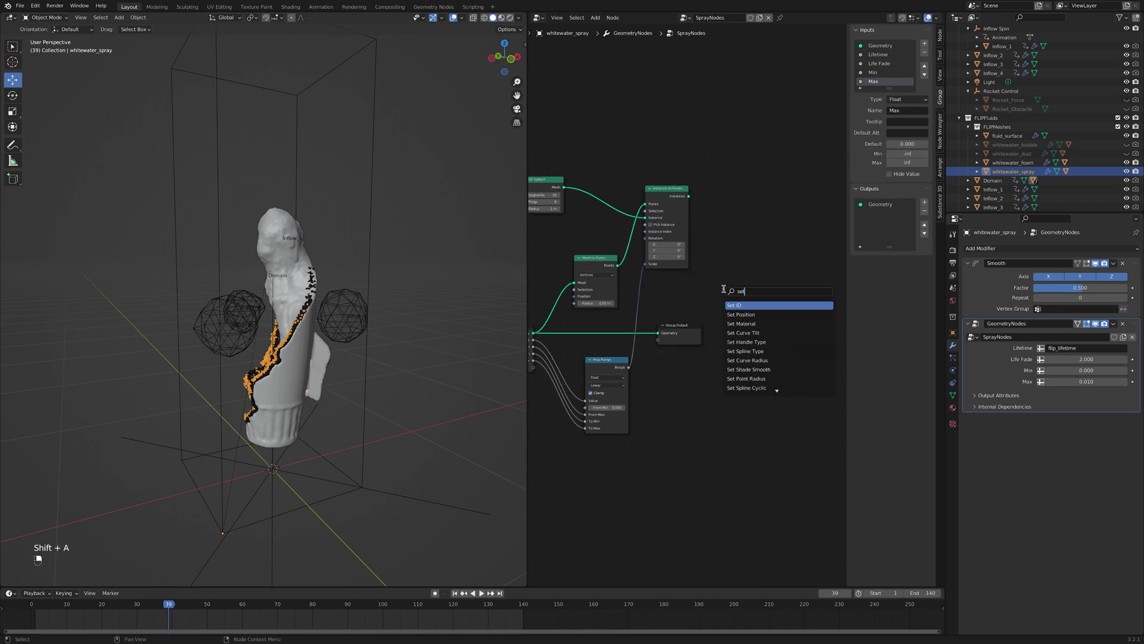
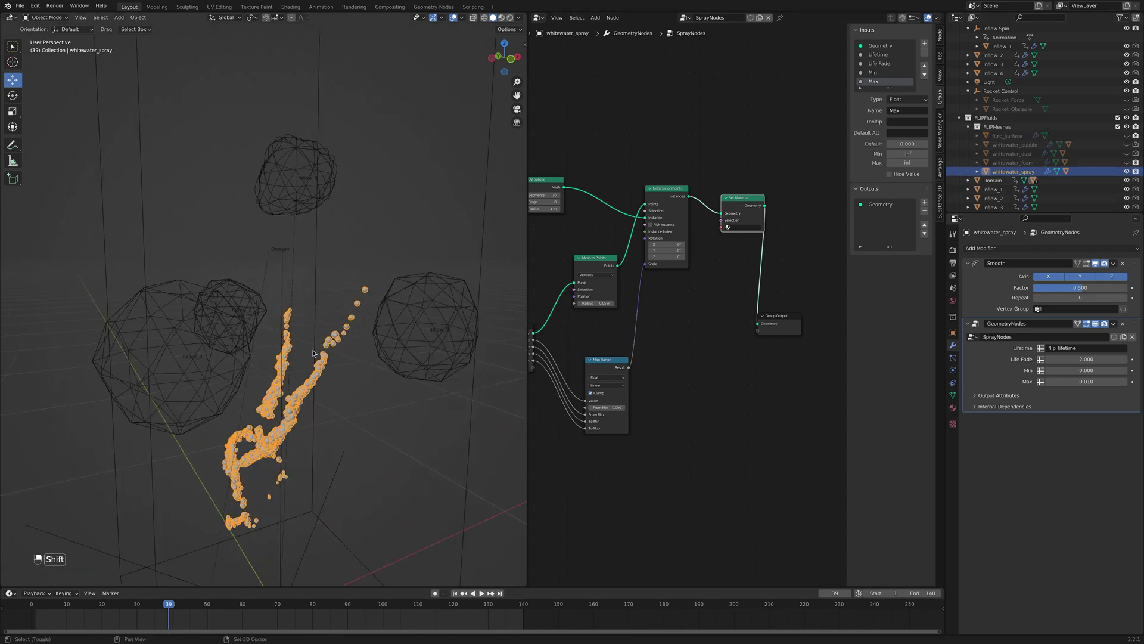
Scrub the timeline forward to frame 73.
{"action": "left_click_drag", "start_coordinate": [313, 298], "coordinate": [176, 606]}
{"action": "left_click_drag", "start_coordinate": [176, 606], "coordinate": [263, 603]}
{"action": "middle_click", "coordinate": [358, 420]}
{"action": "left_click_drag", "start_coordinate": [354, 386], "coordinate": [398, 422]}
{"action": "middle_click", "coordinate": [398, 422]}
Look through the camera and switch the viewport to the Cycles rendered preview.
{"action": "left_click_drag", "start_coordinate": [964, 64], "coordinate": [961, 56]}
{"action": "left_click_drag", "start_coordinate": [961, 56], "coordinate": [990, 103]}
{"action": "left_click_drag", "start_coordinate": [990, 103], "coordinate": [1014, 82]}
{"action": "left_click_drag", "start_coordinate": [1015, 82], "coordinate": [734, 234]}
{"action": "key", "text": "KP_0"}
{"action": "left_click_drag", "start_coordinate": [474, 595], "coordinate": [932, 19]}
{"action": "left_click", "coordinate": [932, 19]}
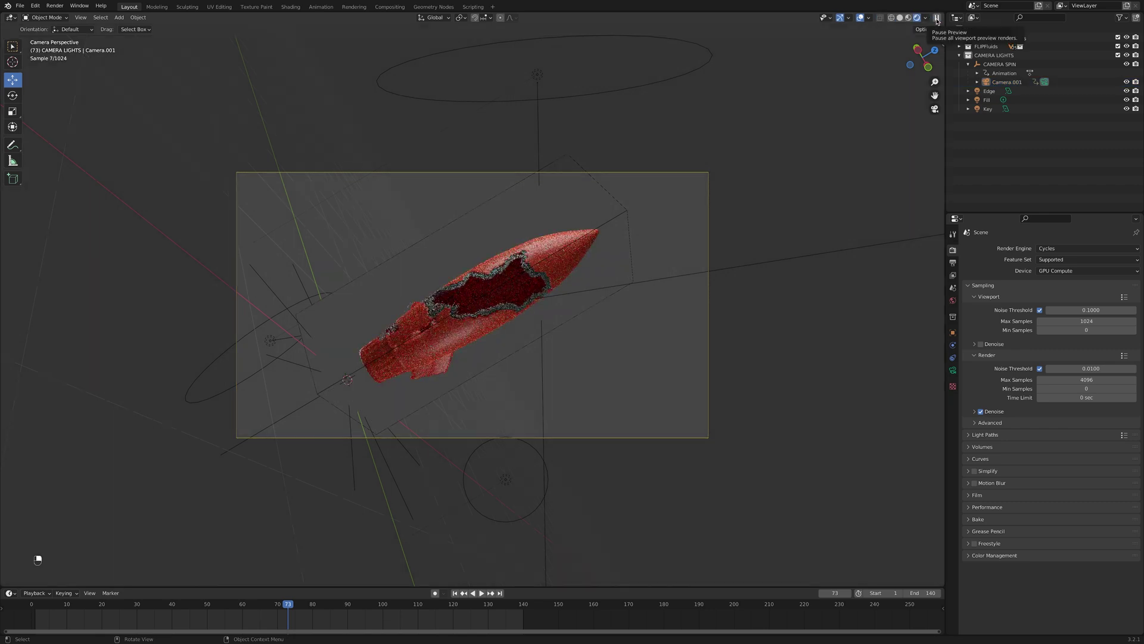